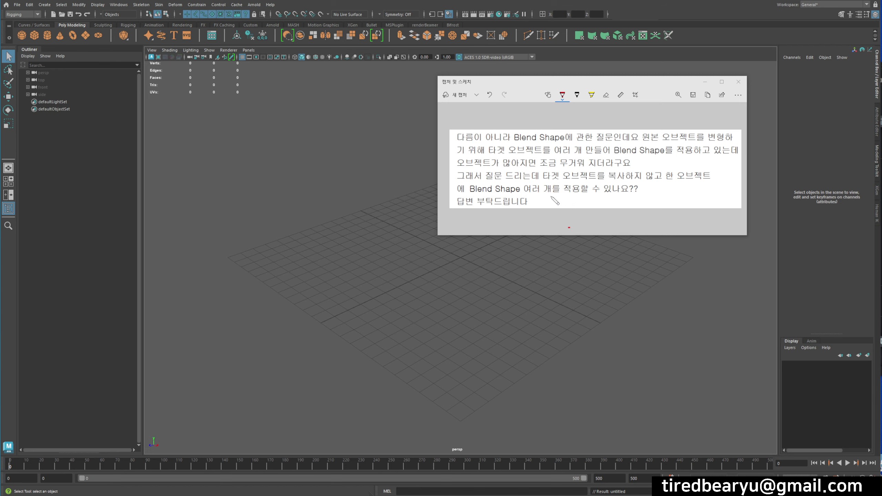
Switch away from the Snip & Sketch question note back to Maya.
{"action": "key", "text": "alt+Tab"}
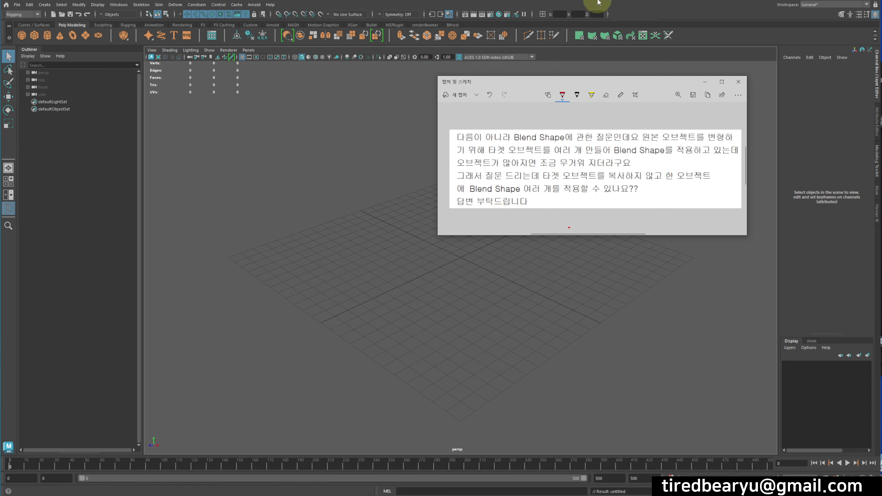
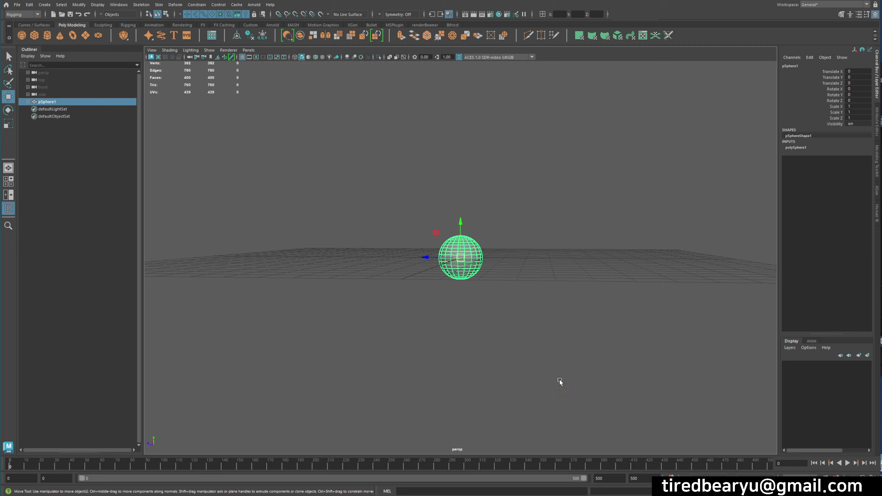
Move pSphere1 off the origin with the Move tool so Translate Z reads about 1.051.
{"action": "left_click", "coordinate": [564, 382]}
{"action": "key", "text": "w"}
{"action": "middle_click", "coordinate": [557, 343]}
{"action": "middle_click", "coordinate": [540, 289]}
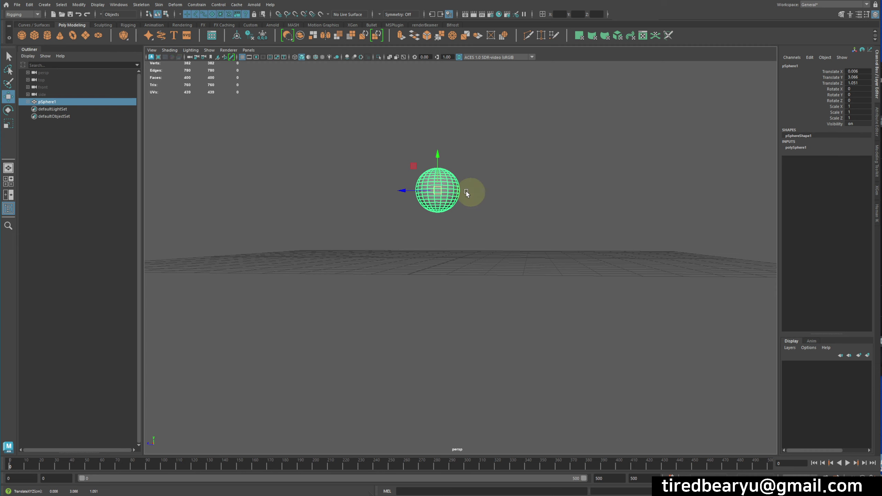
{"action": "left_click", "coordinate": [366, 134]}
{"action": "middle_click", "coordinate": [365, 138]}
{"action": "left_click", "coordinate": [437, 196]}
{"action": "middle_click", "coordinate": [473, 219]}
{"action": "left_click", "coordinate": [475, 222]}
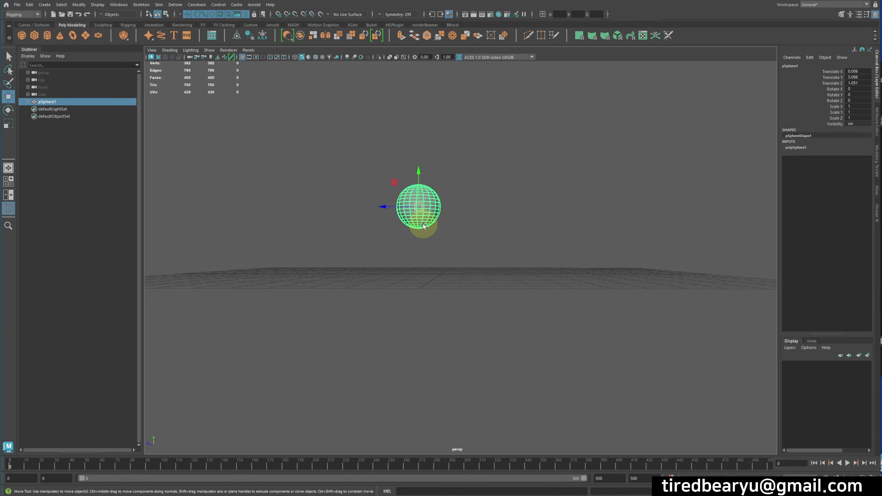
{"action": "key", "text": "shift+d"}
Duplicate the sphere into five copies, pSphere2 to pSphere6, laid out in a row beside the base.
{"action": "middle_click", "coordinate": [492, 256]}
{"action": "left_click", "coordinate": [551, 300]}
{"action": "left_click", "coordinate": [498, 273]}
{"action": "left_click", "coordinate": [502, 282]}
{"action": "left_click", "coordinate": [508, 262]}
{"action": "left_click", "coordinate": [486, 264]}
{"action": "left_click", "coordinate": [486, 264]}
{"action": "right_click", "coordinate": [487, 264]}
{"action": "middle_click", "coordinate": [522, 290]}
{"action": "key", "text": "shift+d"}
{"action": "key", "text": "shift+d"}
{"action": "key", "text": "shift+d"}
{"action": "key", "text": "shift+d"}
{"action": "left_click", "coordinate": [500, 260]}
Reshape one copy by extruding faces out into a tube.
{"action": "right_click", "coordinate": [563, 261]}
{"action": "left_click", "coordinate": [557, 202]}
{"action": "left_click", "coordinate": [551, 291]}
{"action": "middle_click", "coordinate": [543, 290]}
{"action": "left_click", "coordinate": [463, 295]}
{"action": "left_click", "coordinate": [438, 229]}
{"action": "right_click", "coordinate": [429, 193]}
{"action": "left_click", "coordinate": [411, 160]}
{"action": "key", "text": "w"}
{"action": "left_click", "coordinate": [437, 244]}
{"action": "middle_click", "coordinate": [434, 247]}
{"action": "left_click", "coordinate": [500, 182]}
{"action": "right_click", "coordinate": [501, 183]}
{"action": "left_click", "coordinate": [523, 199]}
{"action": "middle_click", "coordinate": [556, 225]}
Reshape a second copy so its faces bulge out sideways.
{"action": "left_click", "coordinate": [556, 180]}
{"action": "right_click", "coordinate": [586, 152]}
{"action": "left_click", "coordinate": [549, 137]}
{"action": "left_click", "coordinate": [550, 174]}
{"action": "right_click", "coordinate": [567, 141]}
{"action": "left_click", "coordinate": [525, 220]}
{"action": "left_click", "coordinate": [508, 220]}
{"action": "middle_click", "coordinate": [486, 254]}
{"action": "left_click", "coordinate": [486, 254]}
{"action": "left_click", "coordinate": [572, 226]}
{"action": "right_click", "coordinate": [604, 184]}
{"action": "left_click", "coordinate": [579, 229]}
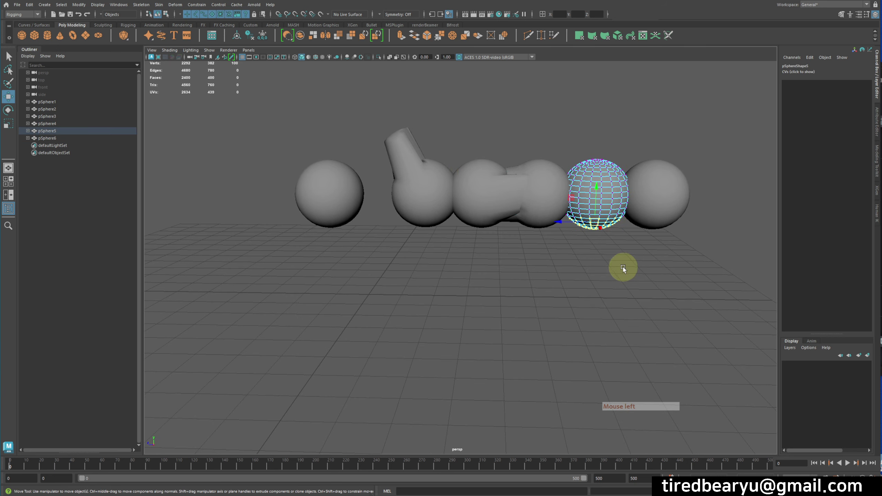
{"action": "middle_click", "coordinate": [626, 288]}
{"action": "left_click", "coordinate": [673, 194]}
{"action": "middle_click", "coordinate": [673, 194]}
{"action": "left_click", "coordinate": [662, 210]}
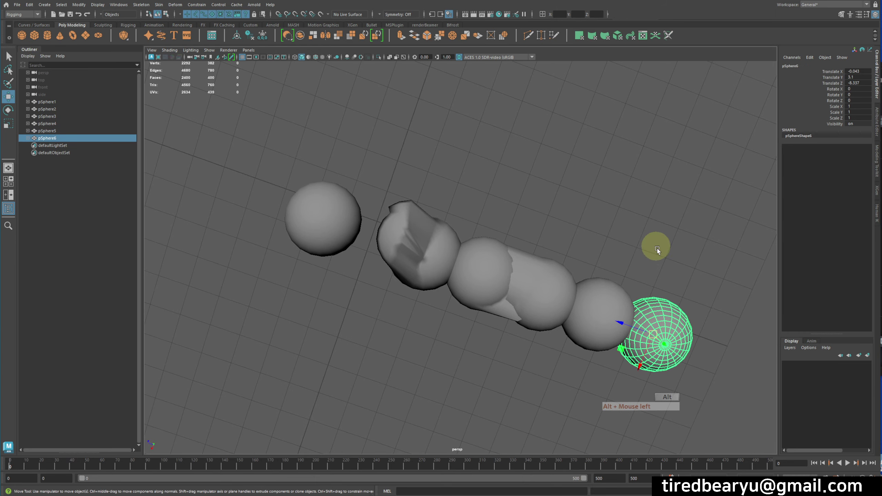
Pull a thick stub out below a third copy with moved faces.
{"action": "right_click", "coordinate": [664, 260]}
{"action": "left_click", "coordinate": [669, 304]}
{"action": "right_click", "coordinate": [669, 303]}
{"action": "middle_click", "coordinate": [694, 276]}
{"action": "key", "text": "w"}
{"action": "middle_click", "coordinate": [702, 197]}
{"action": "right_click", "coordinate": [692, 188]}
{"action": "key", "text": "alt+w"}
{"action": "right_click", "coordinate": [691, 189]}
{"action": "left_click", "coordinate": [681, 171]}
{"action": "right_click", "coordinate": [643, 152]}
{"action": "left_click", "coordinate": [656, 172]}
{"action": "right_click", "coordinate": [655, 172]}
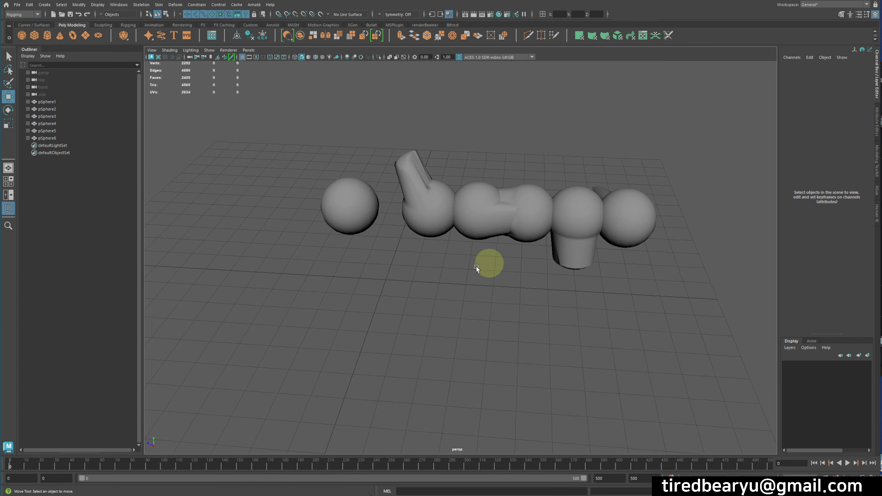
{"action": "left_click", "coordinate": [458, 265]}
{"action": "middle_click", "coordinate": [460, 265]}
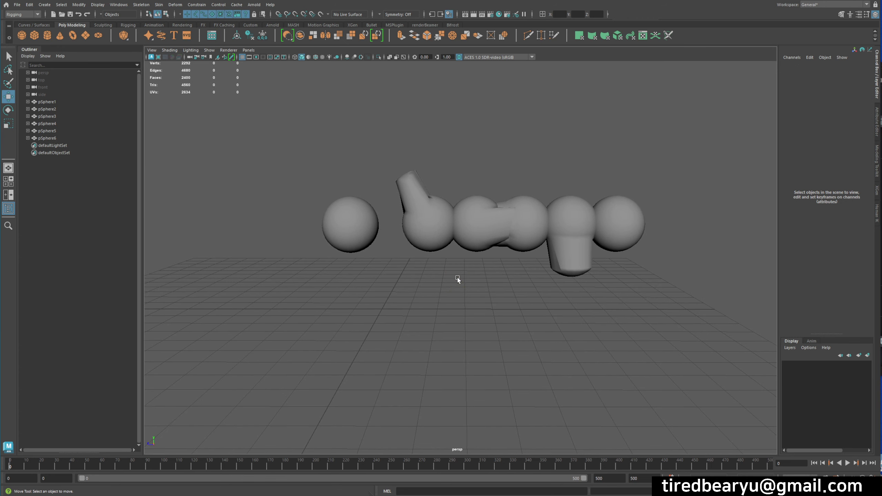
Select pSphere2 through pSphere6 in the Outliner, then add the base pSphere1 last.
{"action": "left_click", "coordinate": [454, 260]}
{"action": "left_click", "coordinate": [445, 241]}
{"action": "left_click", "coordinate": [472, 233]}
{"action": "left_click", "coordinate": [518, 216]}
{"action": "double_click", "coordinate": [566, 217]}
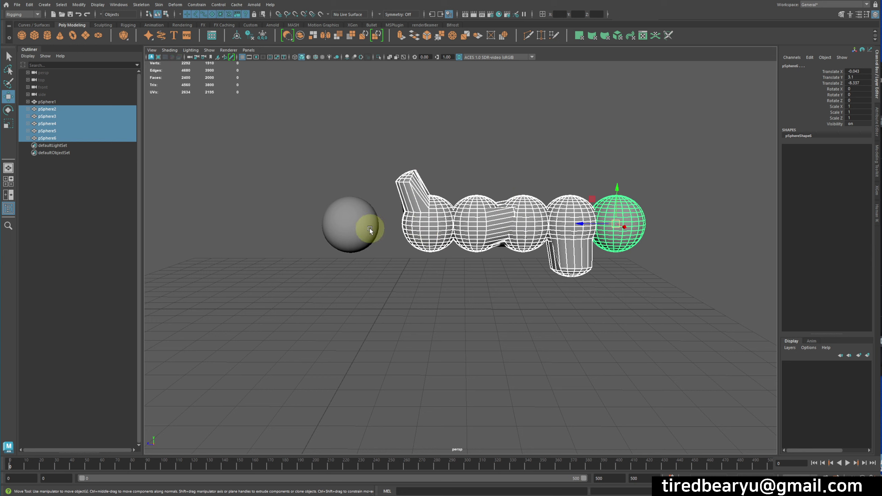
{"action": "left_click", "coordinate": [361, 238]}
{"action": "left_click", "coordinate": [352, 225]}
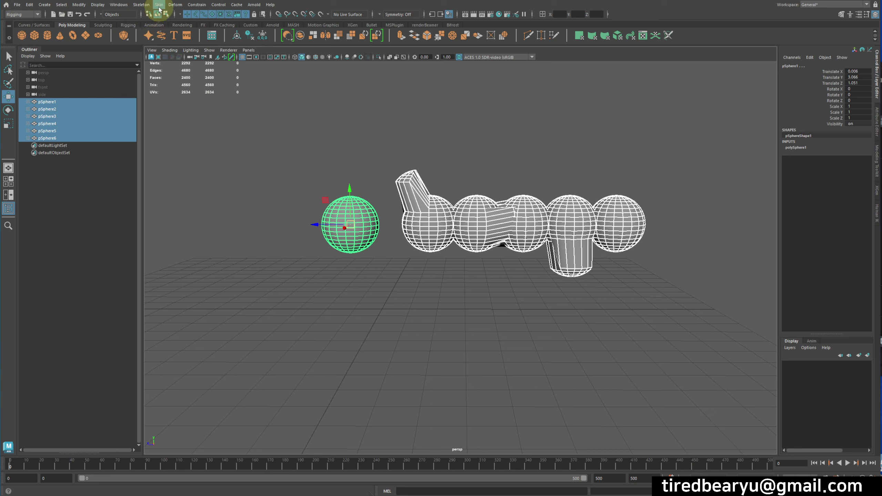
Create blendShape1 via Deform > Blend Shape and expand it under pSphere1 to show the five zeroed target weights.
{"action": "left_click", "coordinate": [175, 7]}
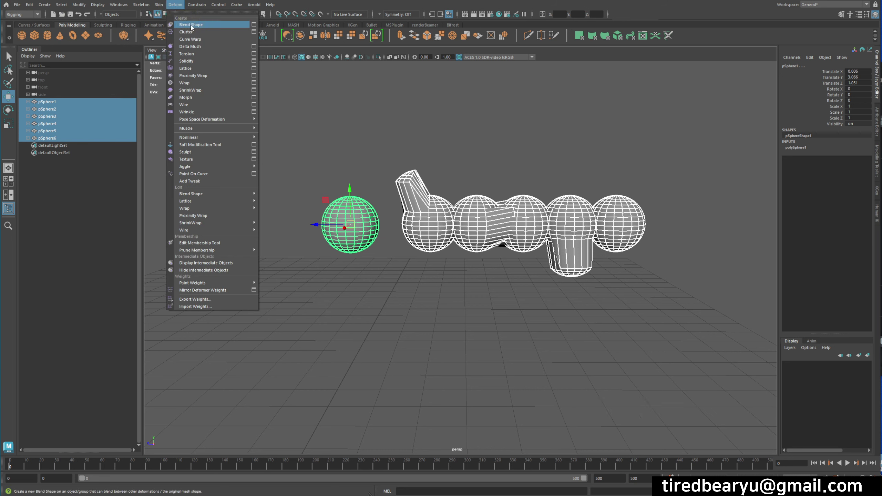
{"action": "left_click", "coordinate": [194, 29]}
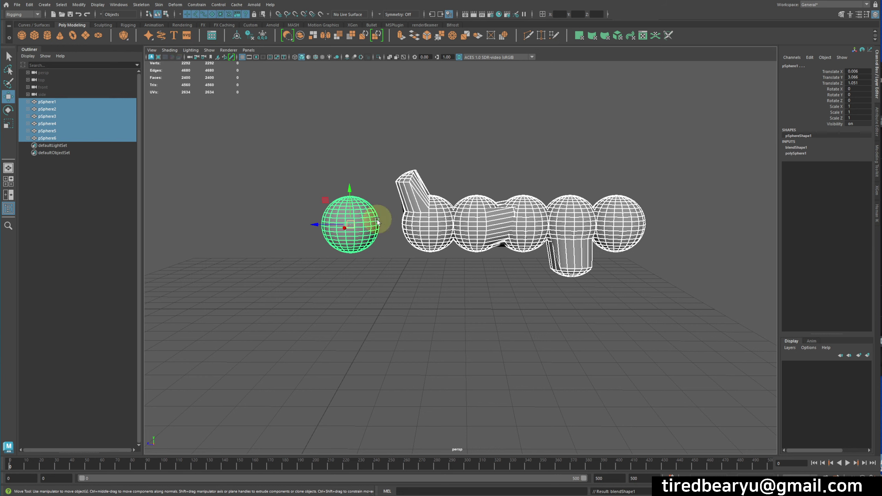
{"action": "left_click", "coordinate": [307, 163]}
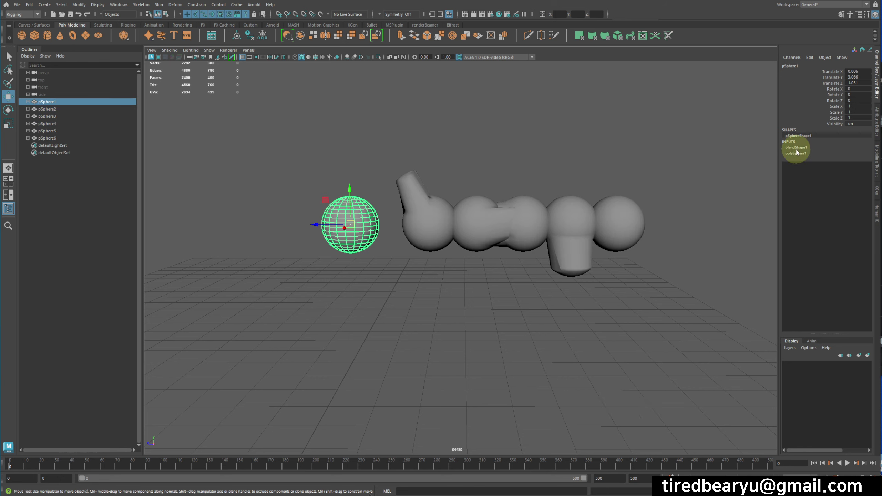
{"action": "left_click", "coordinate": [800, 152]}
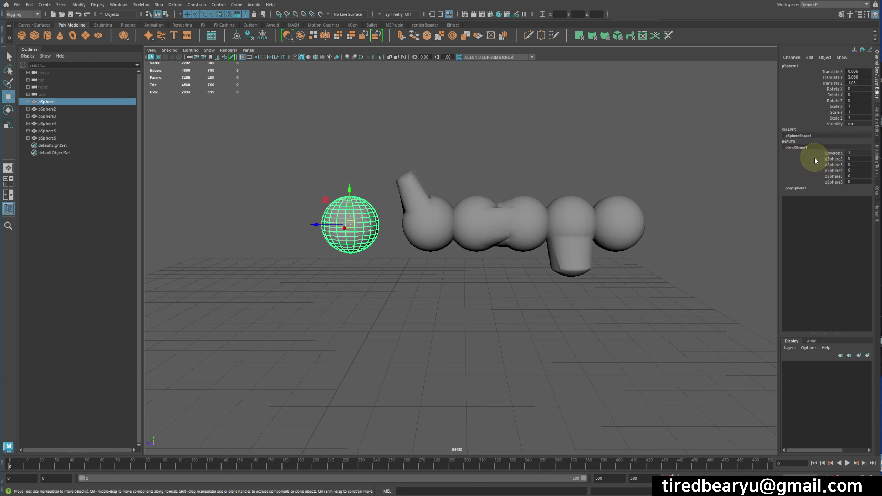
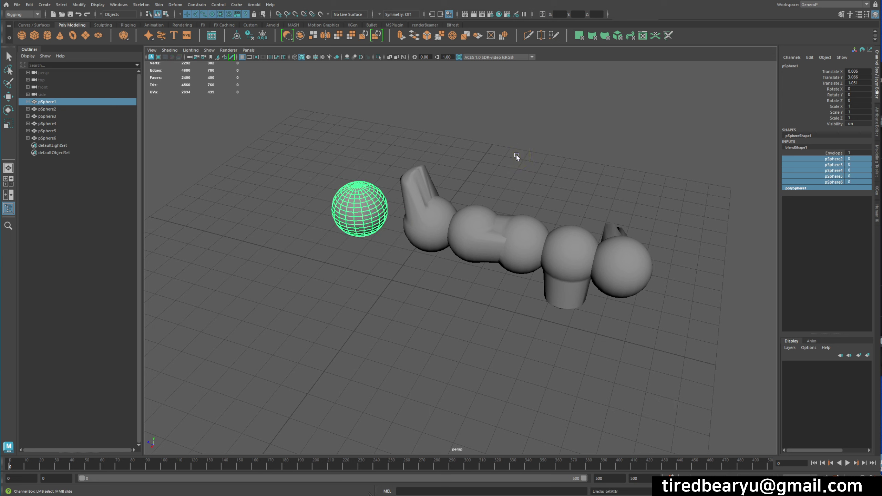
Bring the Snip & Sketch question note back into view.
{"action": "key", "text": "alt+Tab"}
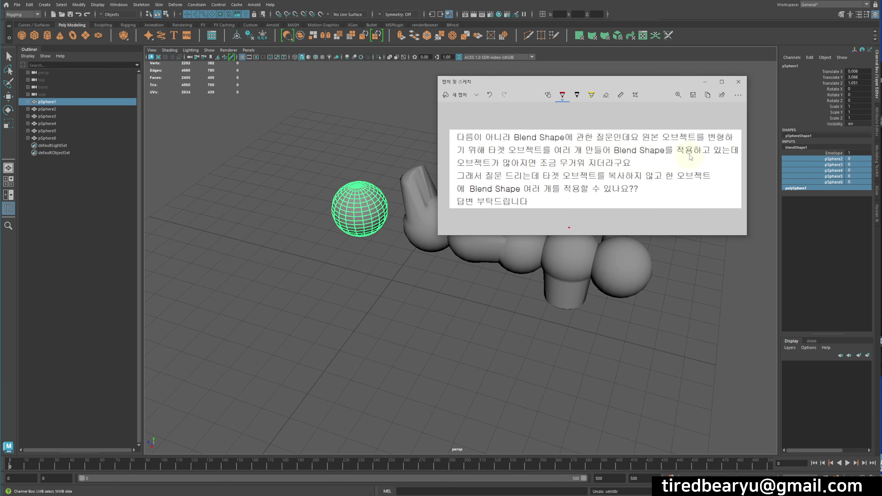
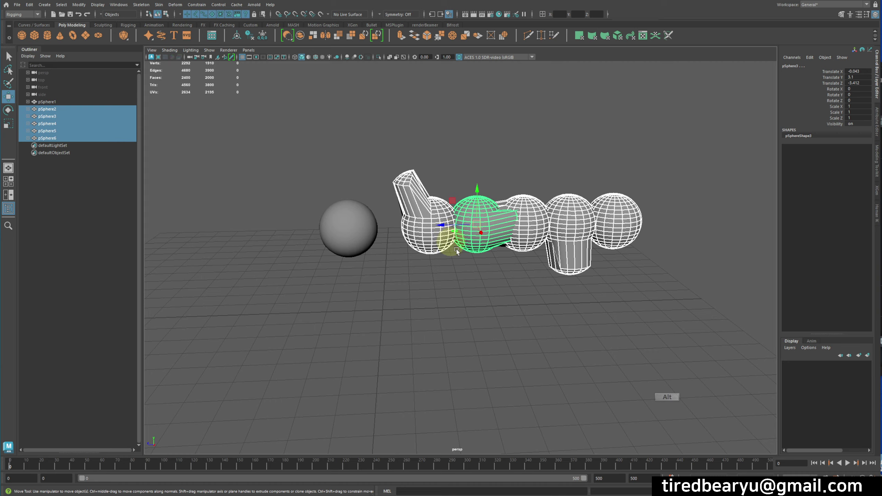
{"action": "left_click", "coordinate": [499, 303]}
{"action": "right_click", "coordinate": [547, 311]}
{"action": "middle_click", "coordinate": [617, 313]}
{"action": "right_click", "coordinate": [618, 313]}
{"action": "right_click", "coordinate": [579, 290]}
{"action": "left_click", "coordinate": [469, 271]}
{"action": "left_click", "coordinate": [626, 277]}
{"action": "left_click", "coordinate": [461, 200]}
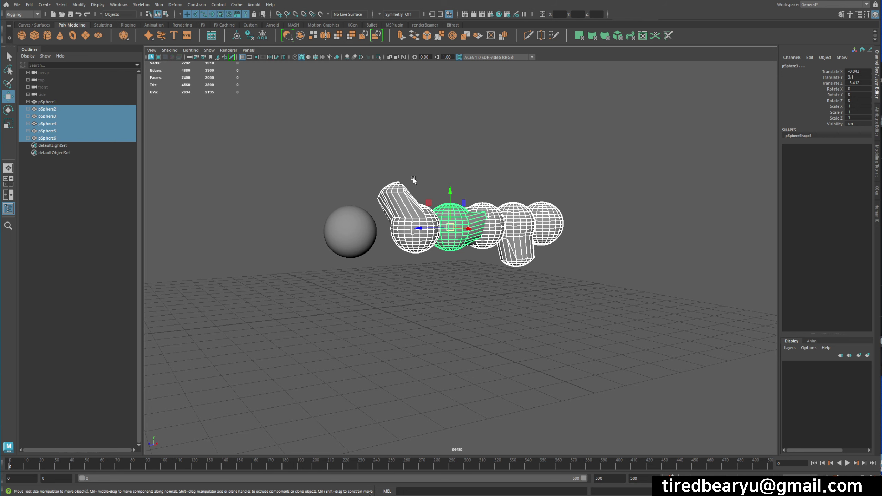
{"action": "left_click", "coordinate": [313, 236]}
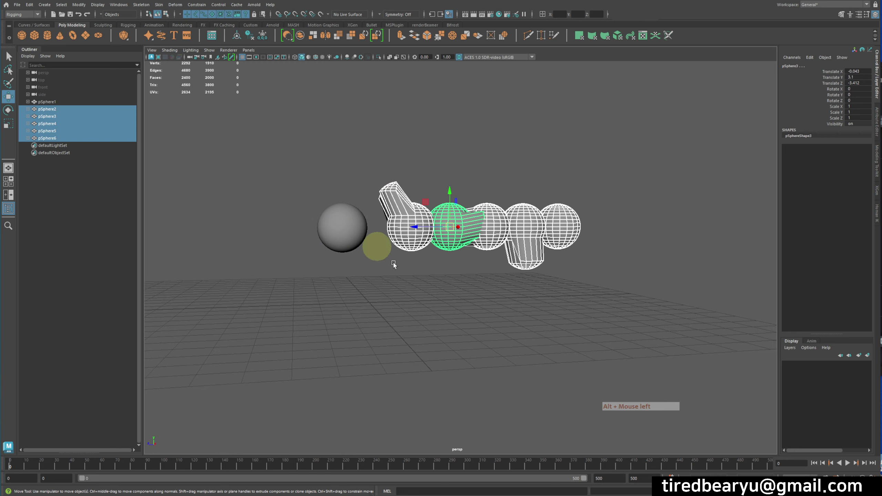
{"action": "left_click", "coordinate": [644, 288]}
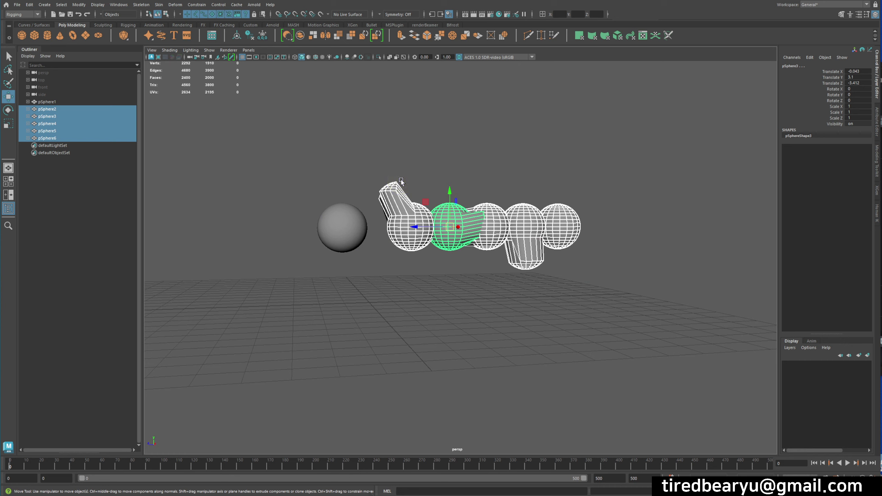
Delete the target spheres pSphere2 to pSphere6, leaving only pSphere1.
{"action": "left_click", "coordinate": [313, 225]}
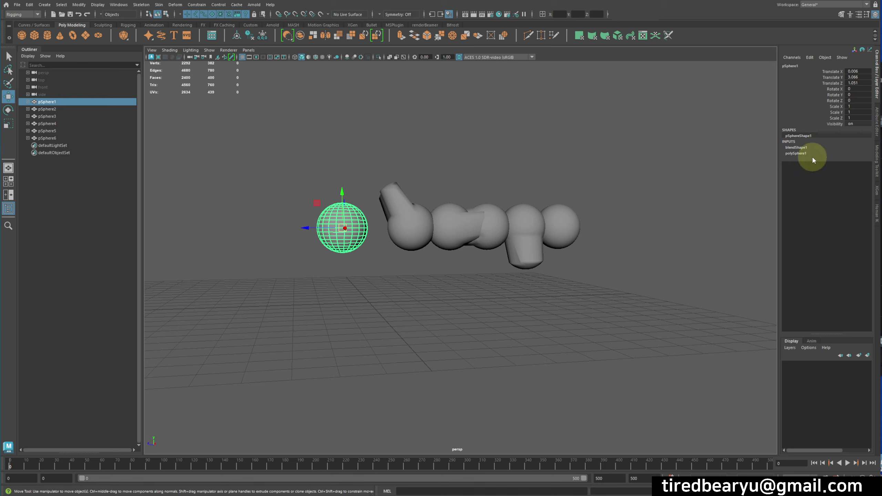
{"action": "left_click", "coordinate": [418, 191]}
Undo the deletion so the five target spheres return to the scene.
{"action": "key", "text": "Insert"}
{"action": "key", "text": "Delete"}
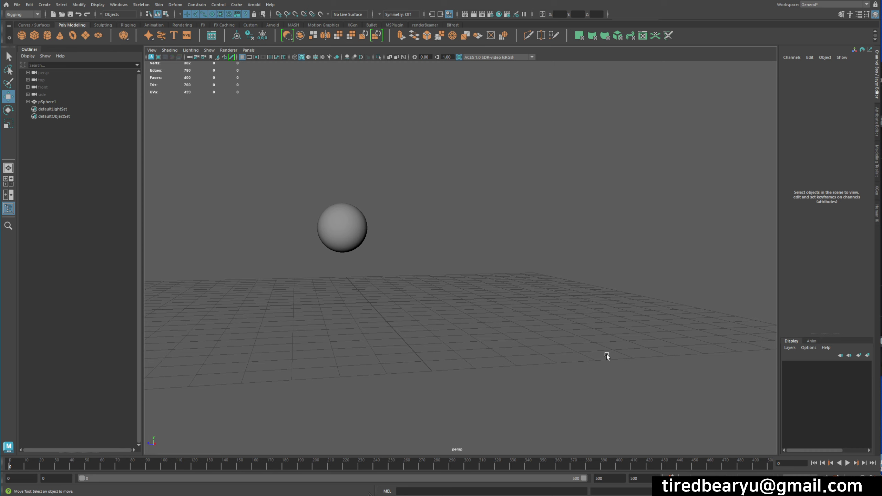
{"action": "key", "text": "z"}
Select pSphere2 to pSphere6 in the Outliner, hide them with H, then undo so they show again.
{"action": "left_click", "coordinate": [587, 275]}
{"action": "left_click", "coordinate": [549, 247]}
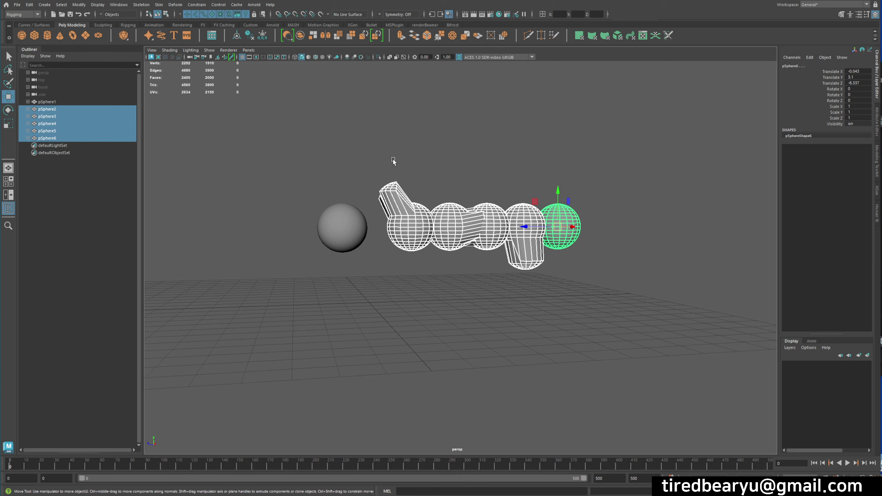
{"action": "key", "text": "h"}
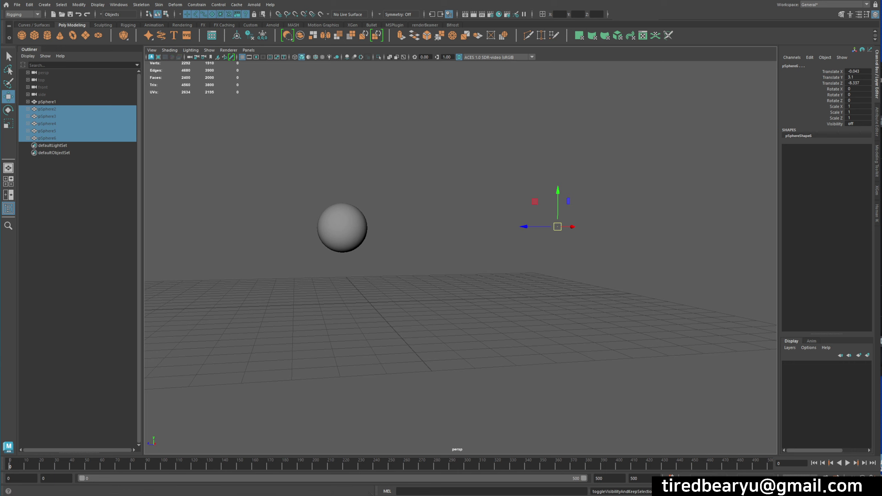
{"action": "key", "text": "z"}
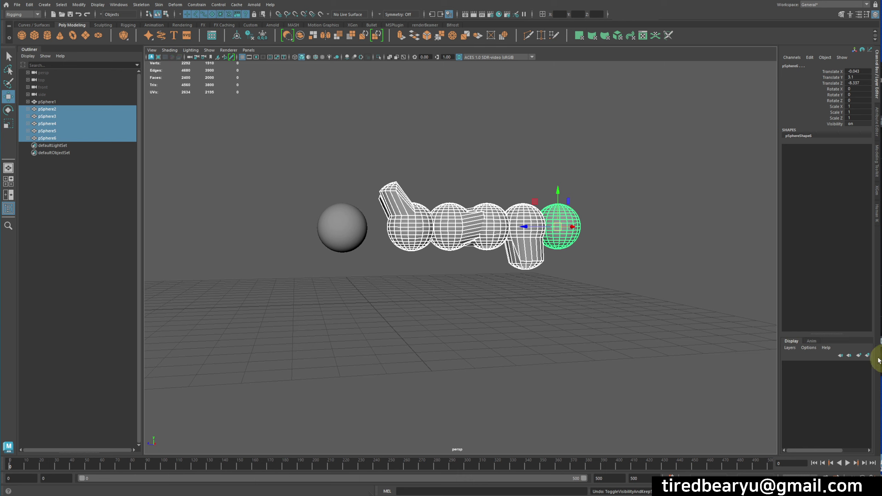
Create a display layer from the selected targets and rename it from layer1 to blendshape.
{"action": "left_click", "coordinate": [871, 359]}
{"action": "left_click", "coordinate": [851, 368]}
{"action": "right_click", "coordinate": [851, 367]}
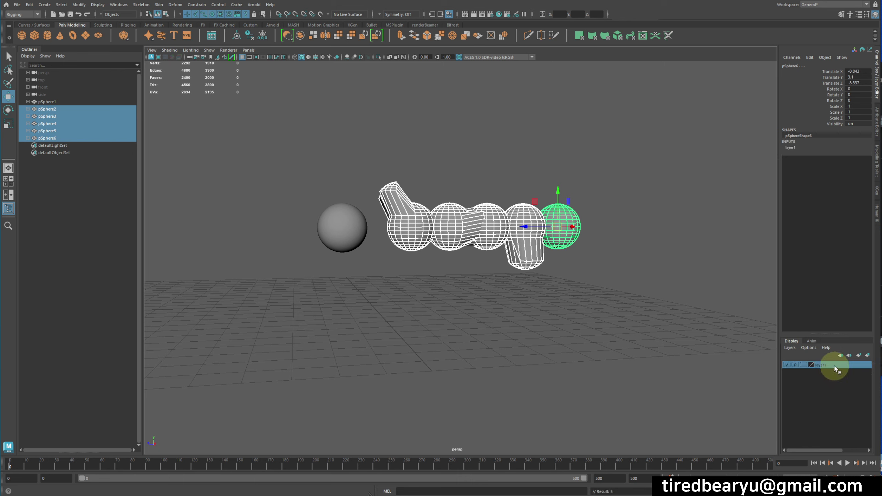
{"action": "double_click", "coordinate": [837, 368]}
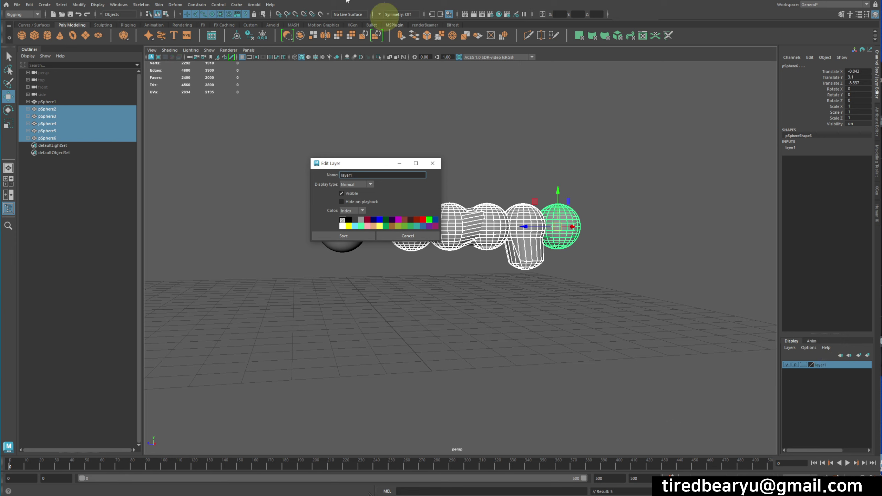
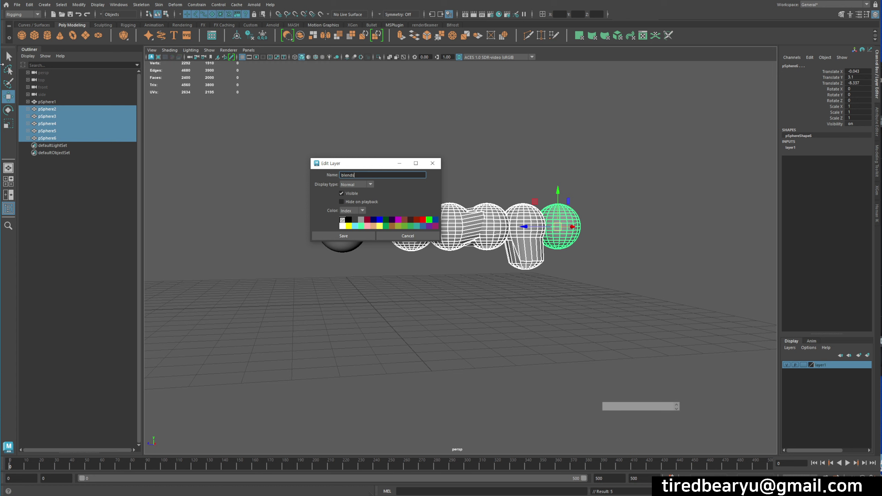
{"action": "key", "text": "Return"}
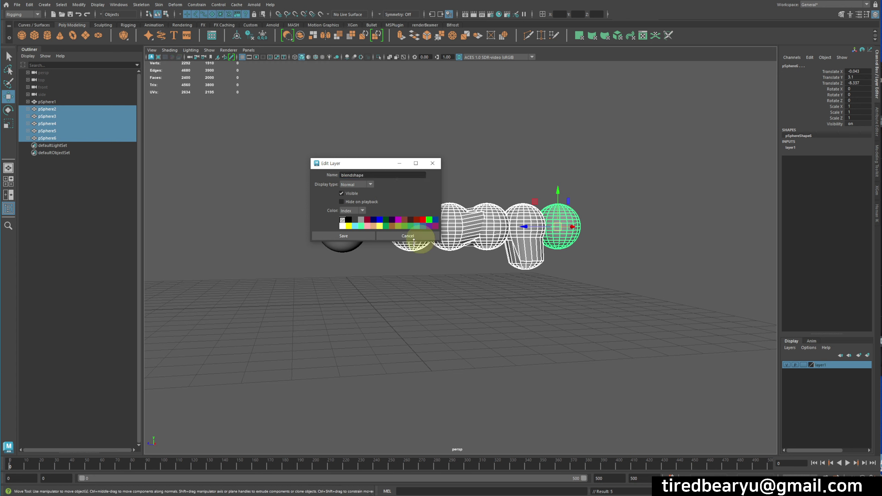
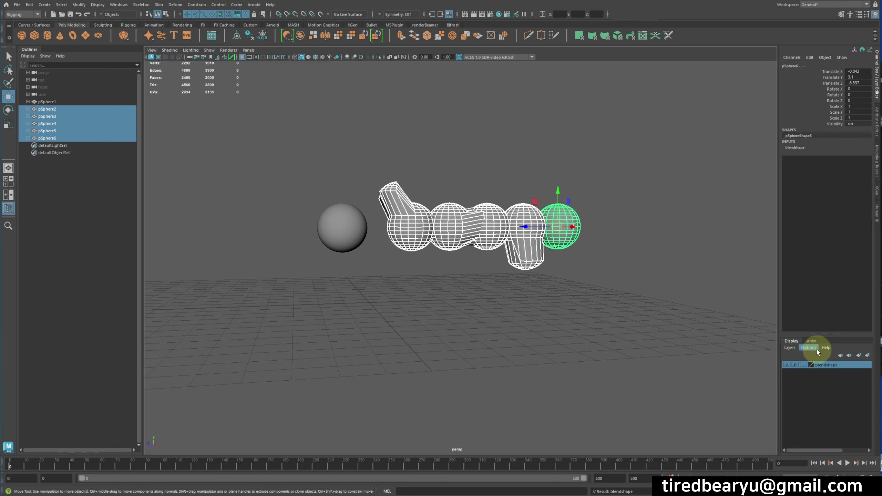
{"action": "left_click", "coordinate": [787, 369]}
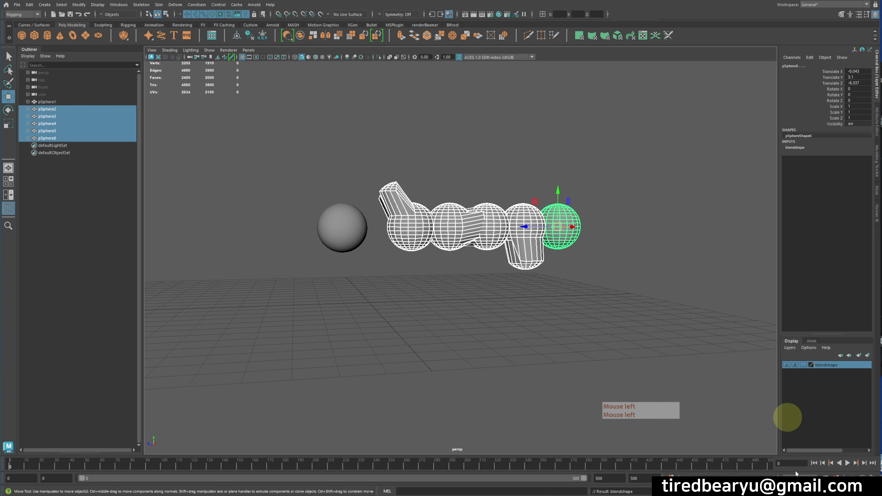
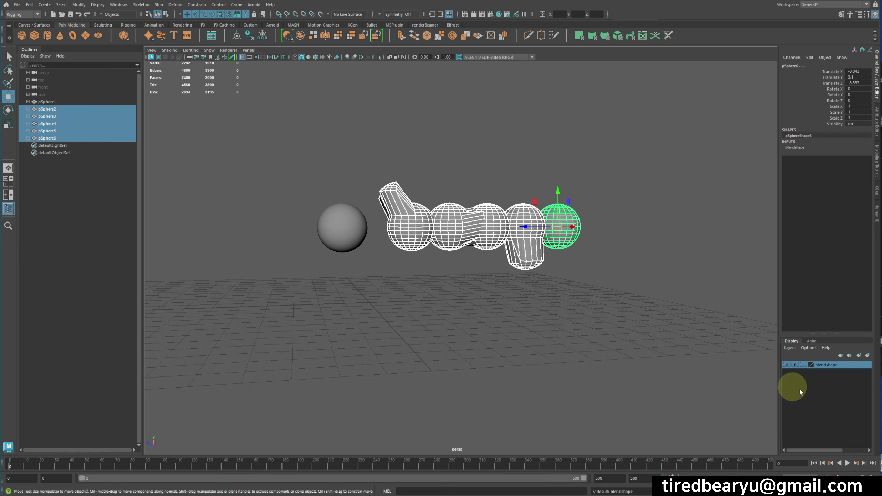
Adjust the blendshape display layer in the Layer Editor.
{"action": "left_click", "coordinate": [806, 369]}
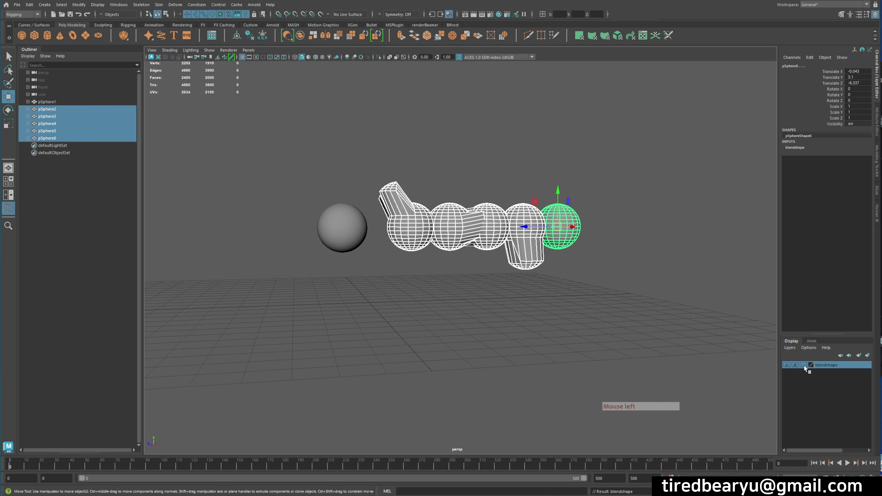
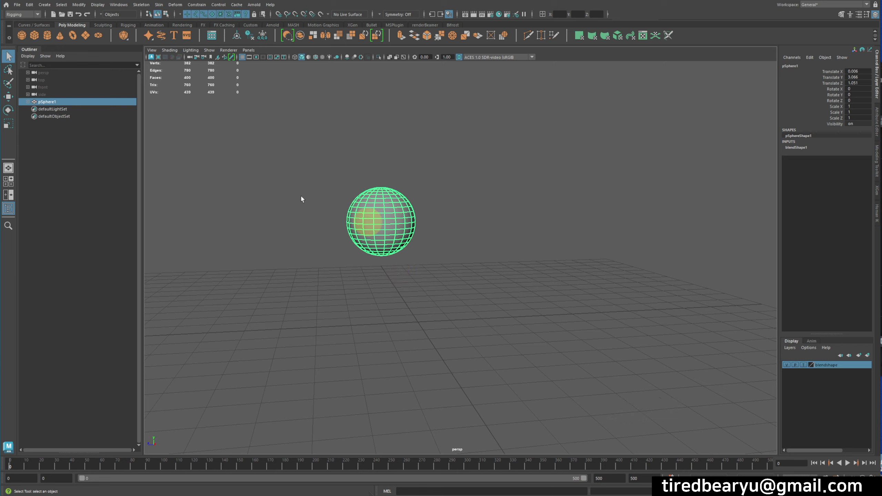
Start Export Selection for the base sphere and enter the export file name.
{"action": "left_click", "coordinate": [19, 8]}
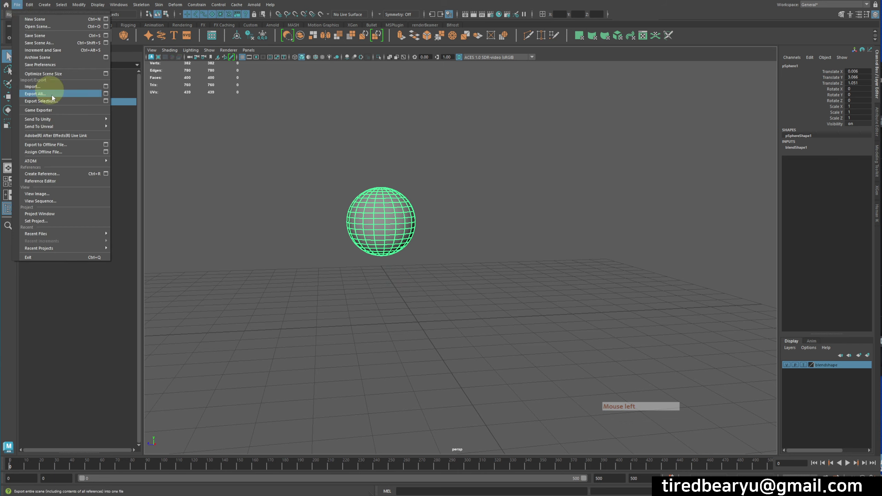
{"action": "left_click", "coordinate": [57, 105]}
{"action": "left_click", "coordinate": [98, 121]}
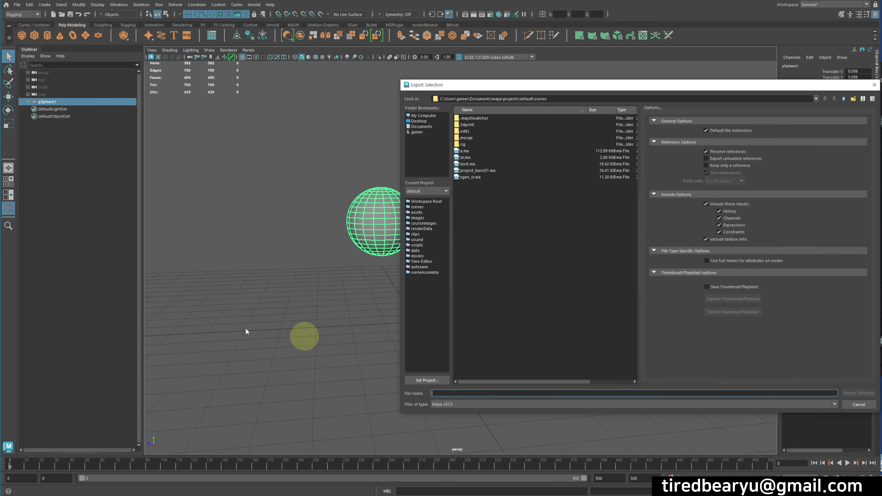
{"action": "left_click", "coordinate": [504, 403]}
{"action": "key", "text": "f"}
{"action": "key", "text": "f"}
Adjust the file type options and export the selected sphere as an FBX file.
{"action": "left_click", "coordinate": [503, 418]}
{"action": "left_click", "coordinate": [497, 455]}
{"action": "key", "text": "BackSpace"}
{"action": "key", "text": "BackSpace"}
{"action": "key", "text": "Return"}
{"action": "key", "text": "Return"}
{"action": "left_click", "coordinate": [461, 161]}
Start a new empty scene, then reopen the exported scene file, discarding the untitled scene.
{"action": "key", "text": "n"}
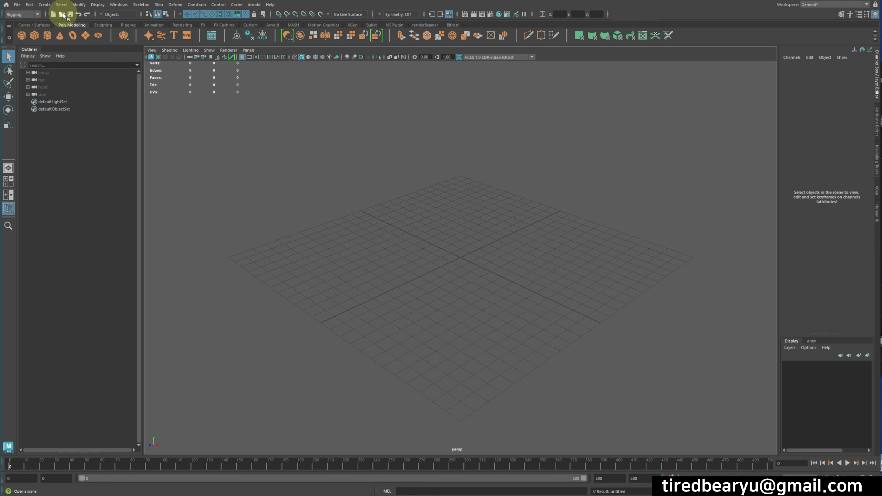
{"action": "left_click", "coordinate": [65, 16]}
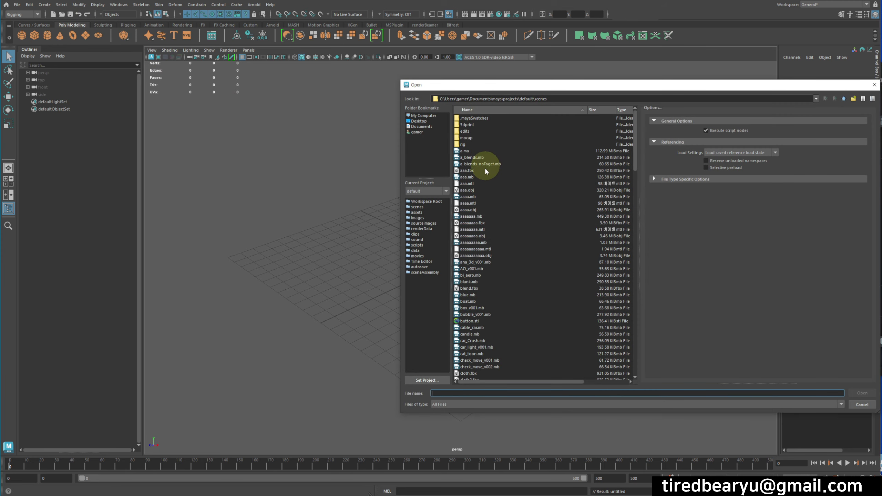
{"action": "left_click", "coordinate": [487, 178]}
{"action": "key", "text": "b"}
{"action": "double_click", "coordinate": [476, 292]}
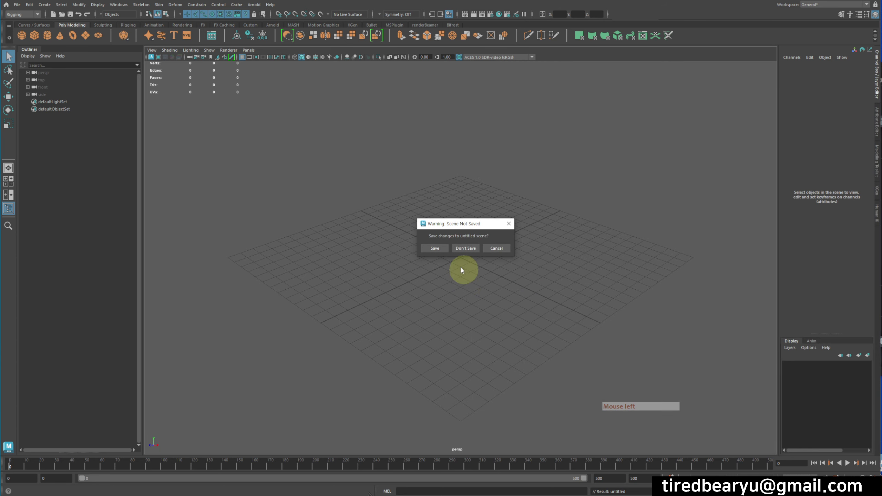
{"action": "left_click", "coordinate": [466, 255]}
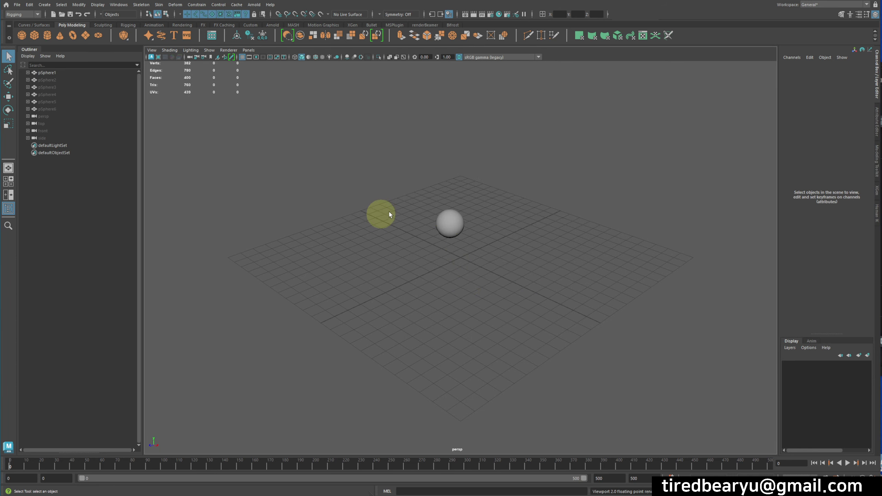
Confirm blendShape1 on pSphere1 lists the five targets and select pSphere2–6 to unhide them.
{"action": "left_click", "coordinate": [434, 231]}
{"action": "left_click", "coordinate": [816, 148]}
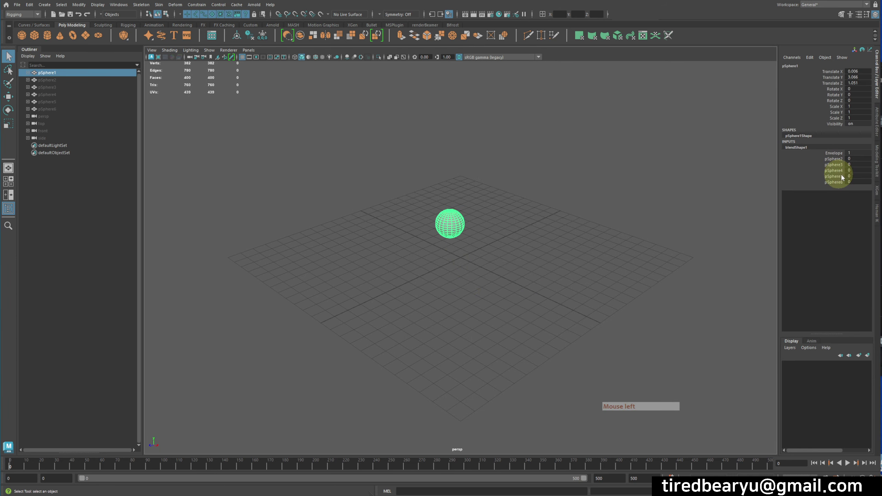
{"action": "left_click", "coordinate": [839, 160]}
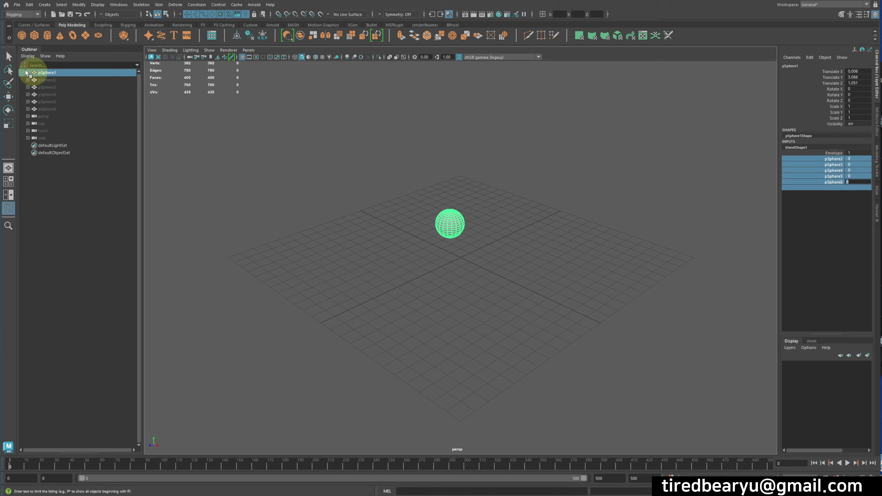
{"action": "left_click", "coordinate": [57, 83]}
{"action": "left_click", "coordinate": [62, 90]}
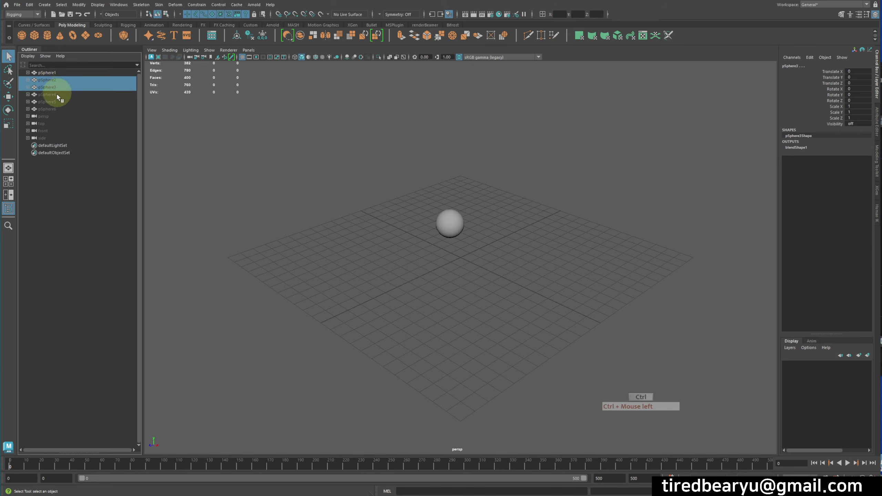